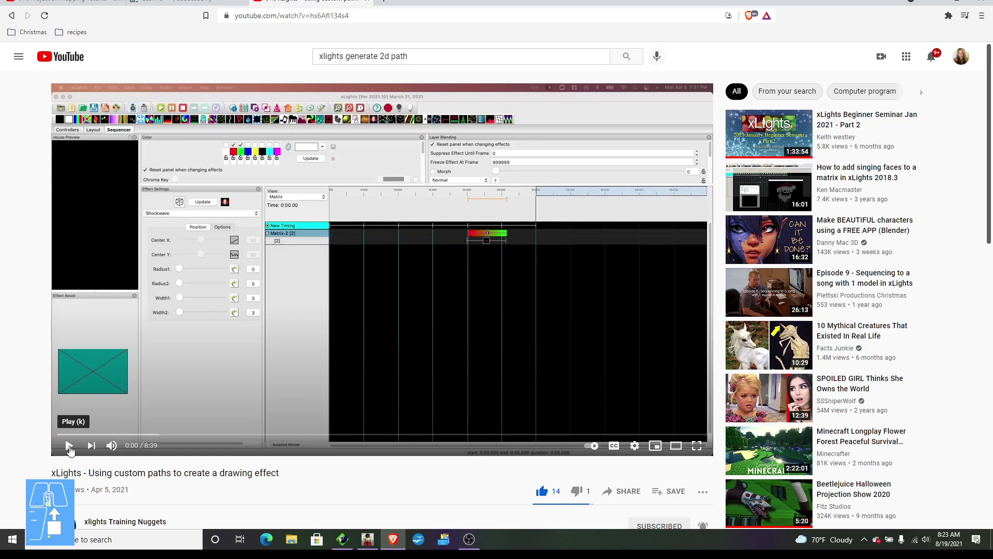
# Step: Play the custom-path tutorial video to about 0:20, then pause it
pyautogui.click(75, 452)
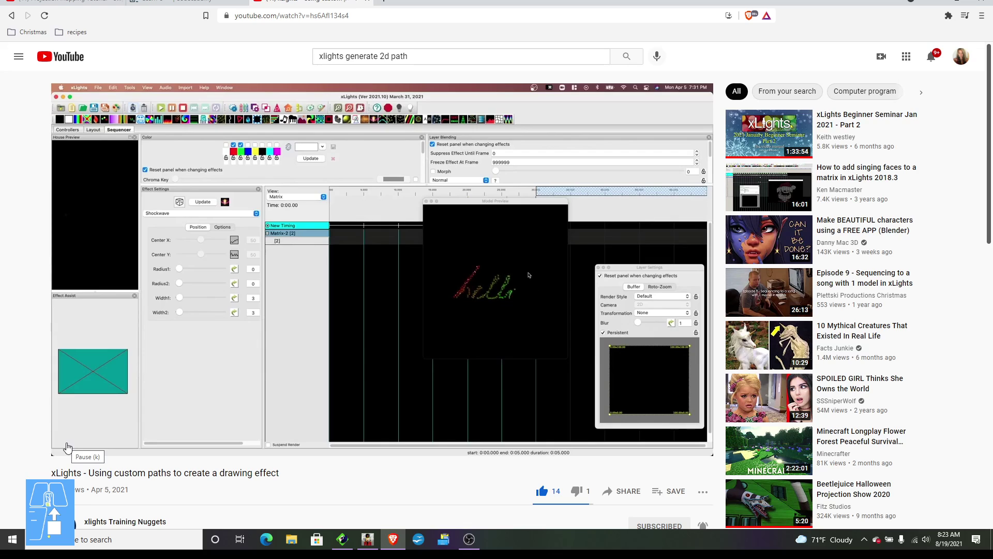
pyautogui.click(72, 449)
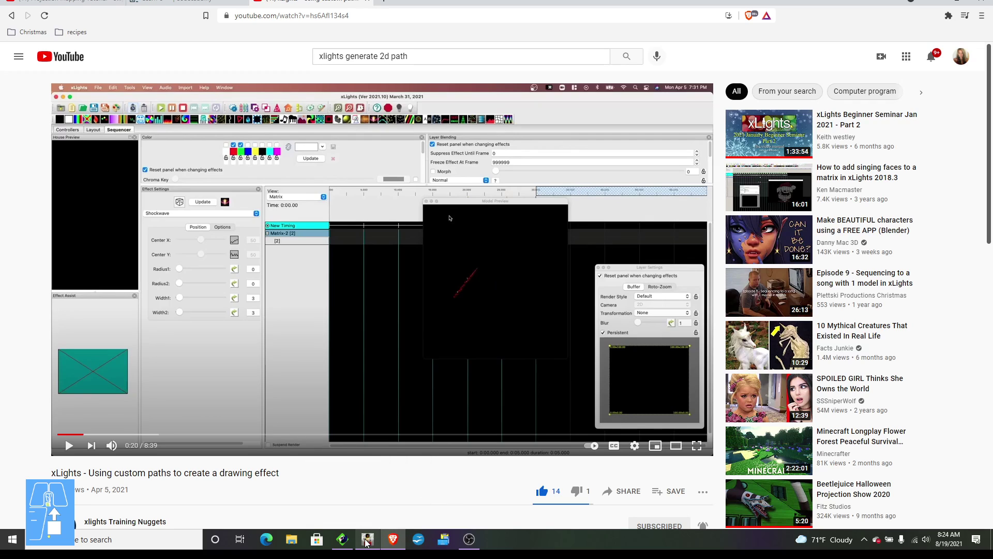
# Step: Switch to xLights and launch the 2D Path Generator from the Tools menu
pyautogui.click(370, 542)
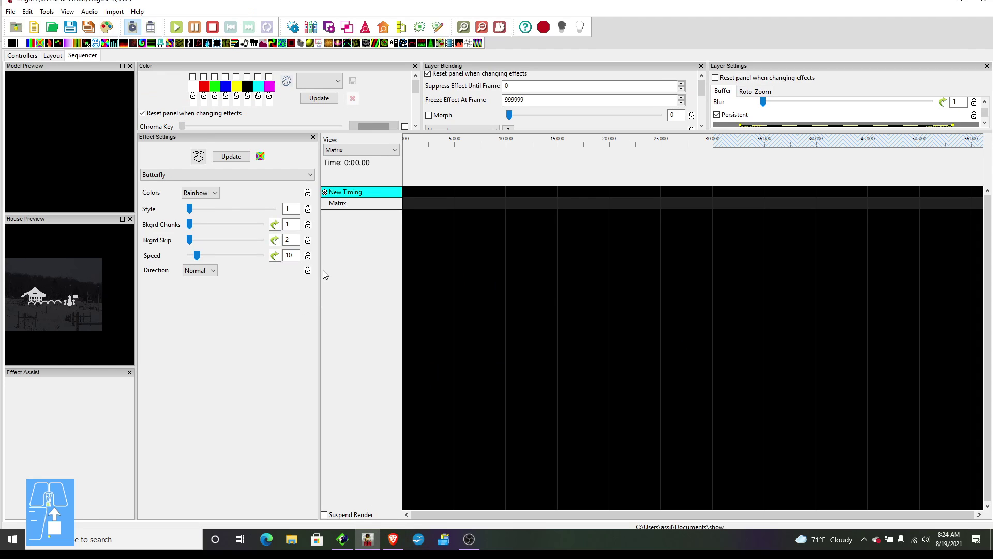
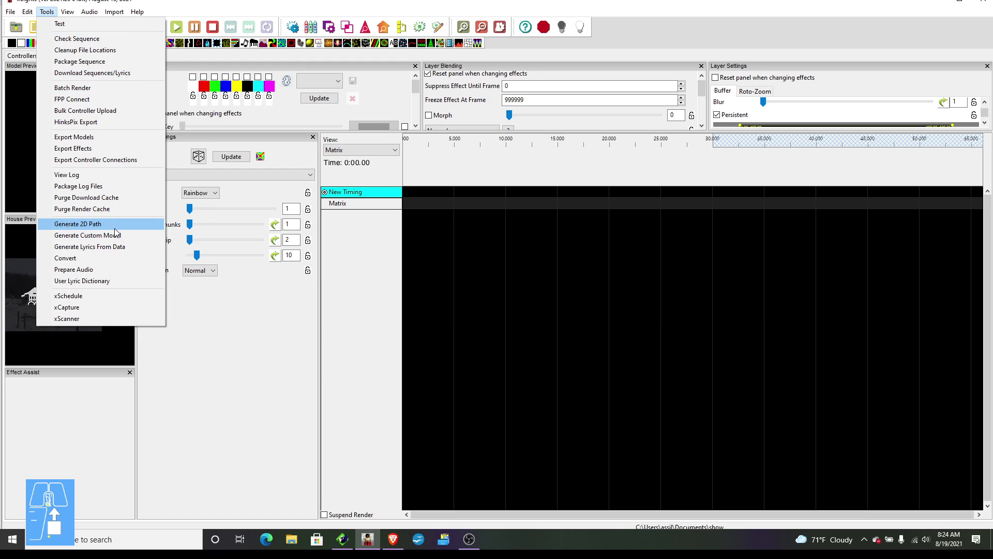
pyautogui.click(119, 231)
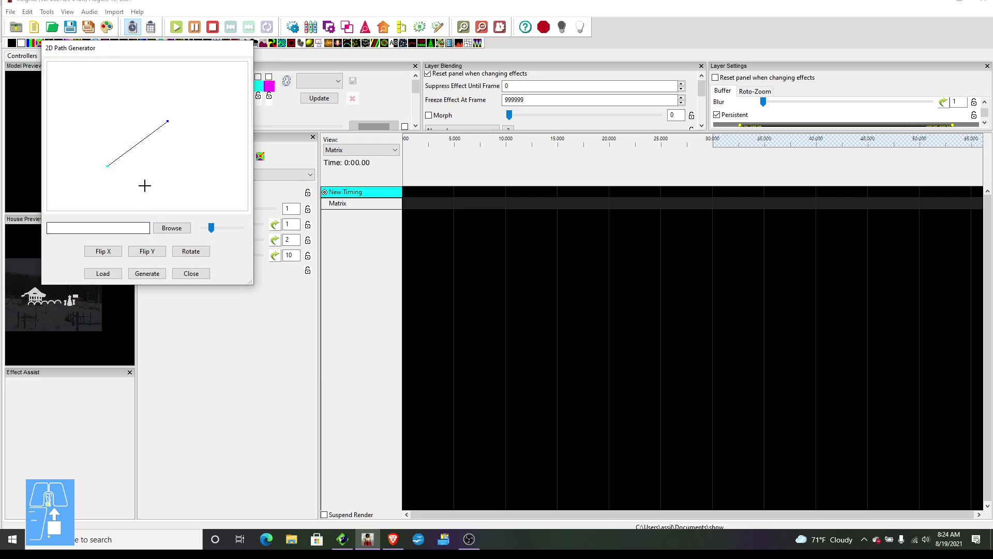
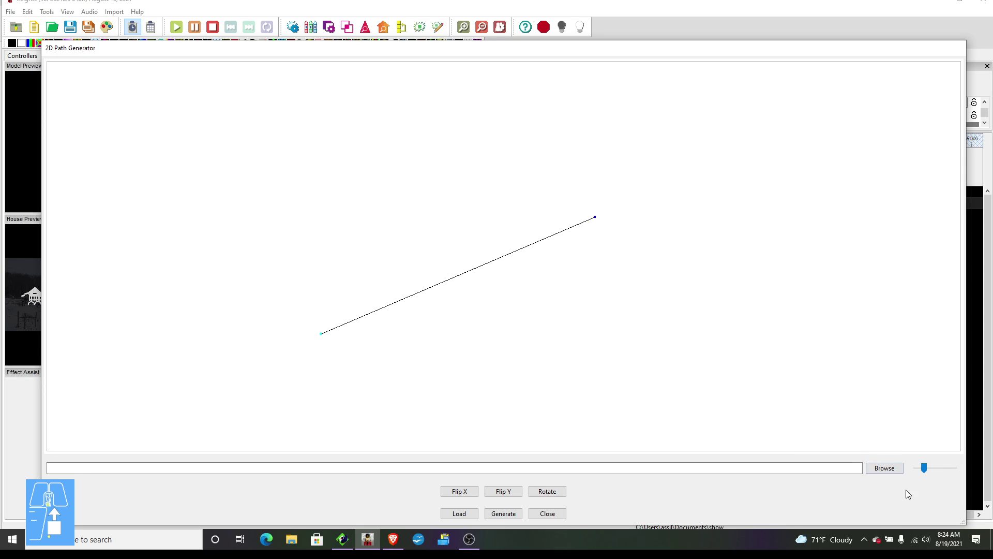
# Step: Browse for a background image to trace, starting from This PC
pyautogui.click(895, 473)
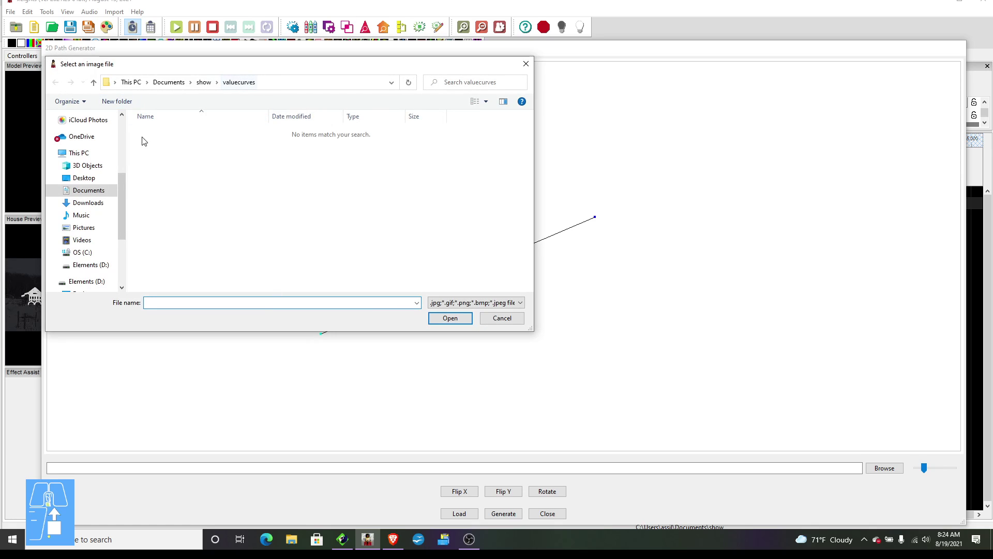
pyautogui.click(79, 160)
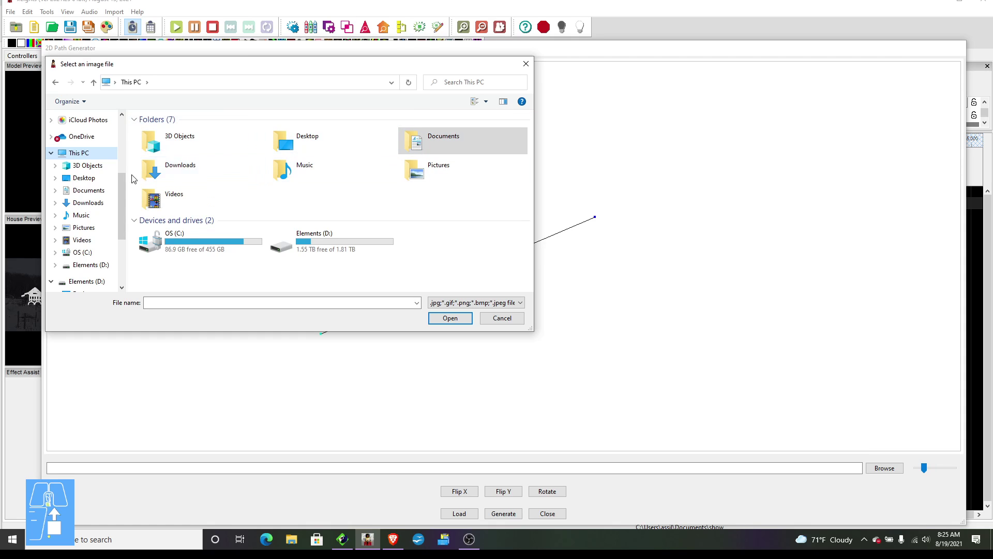
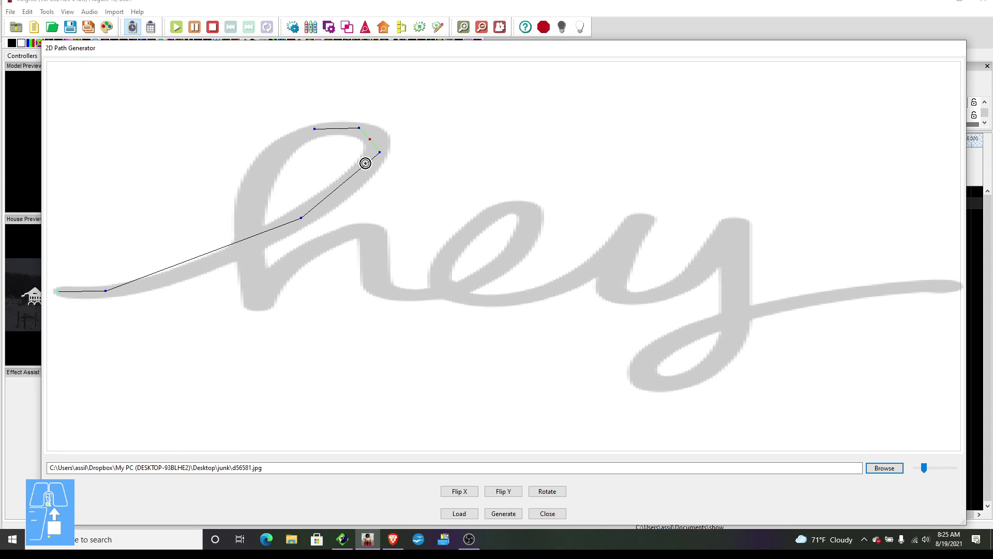
# Step: Bend the path segment so it follows the loop of the letter h
pyautogui.moveTo(376, 145); pyautogui.dragTo(387, 140)
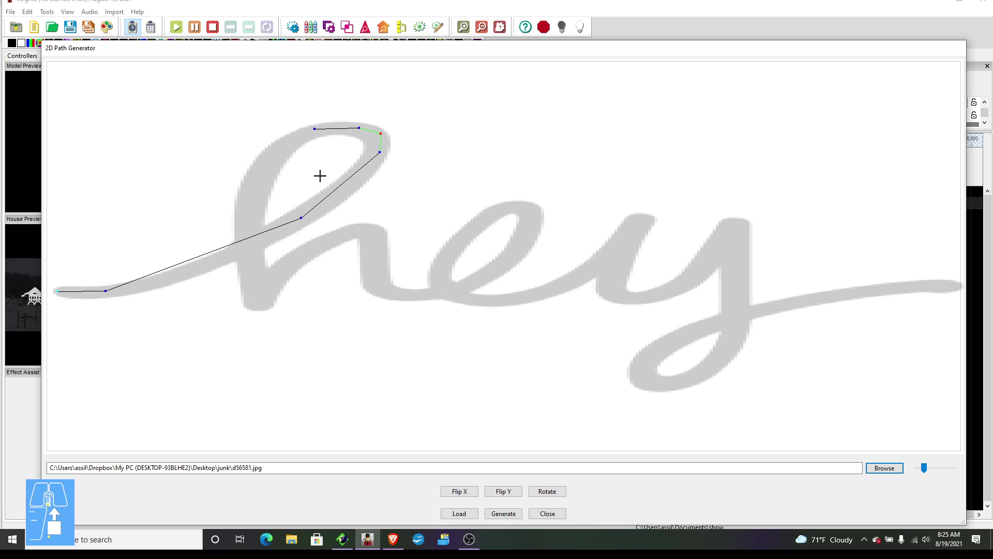
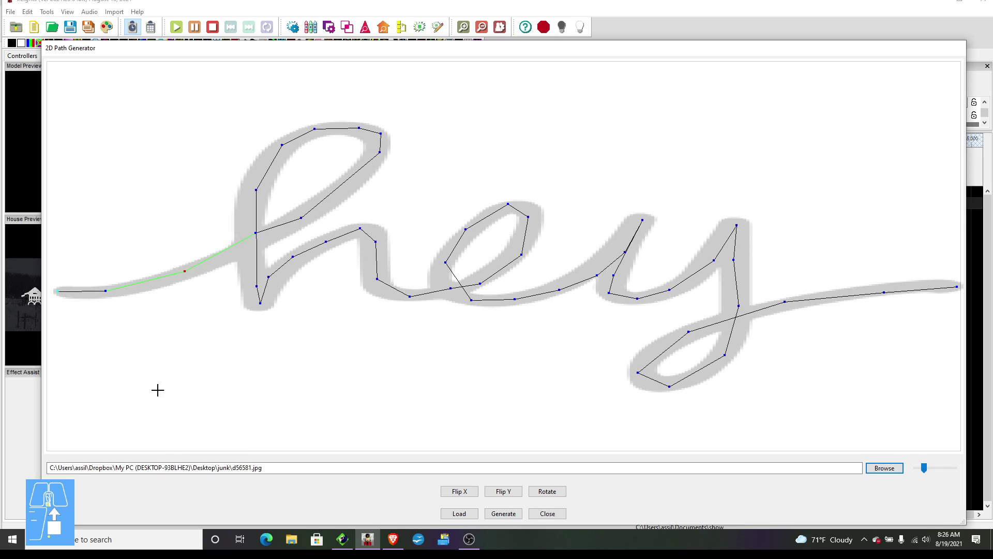
# Step: Generate value curves from the traced 'hey' path for saving
pyautogui.scroll(3)
pyautogui.scroll(3)
pyautogui.click(516, 516)
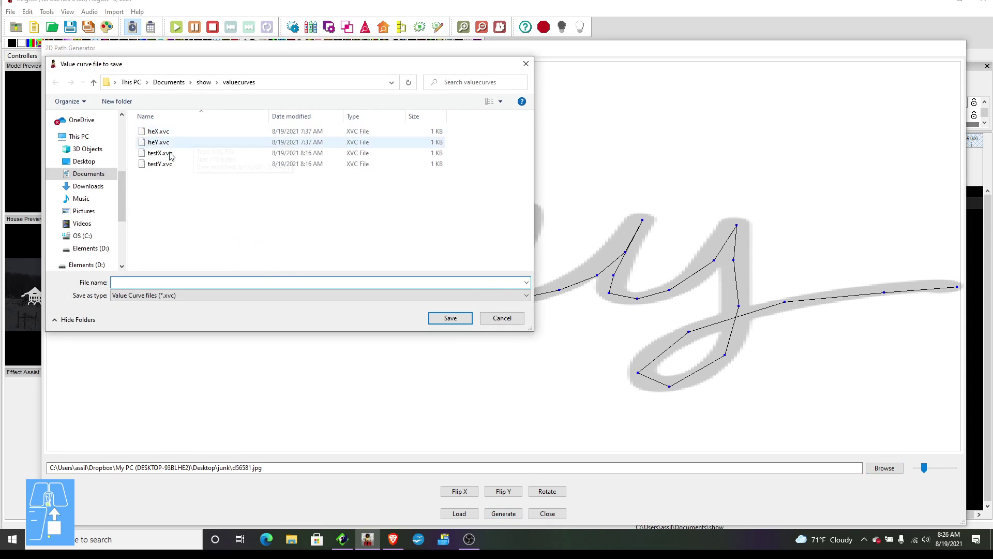
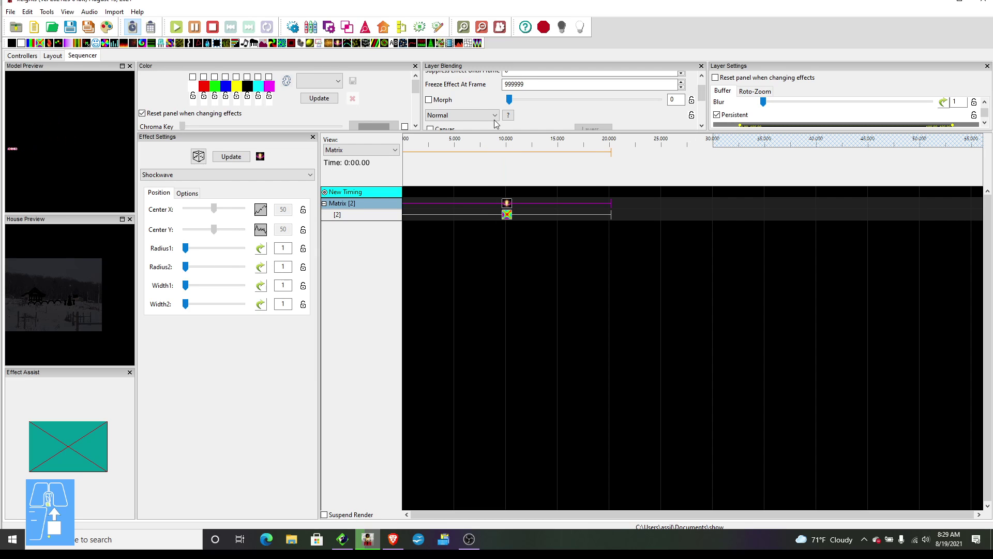
# Step: Show the Shockwave layer's blending modes to choose 1 is True Unmask
pyautogui.click(482, 117)
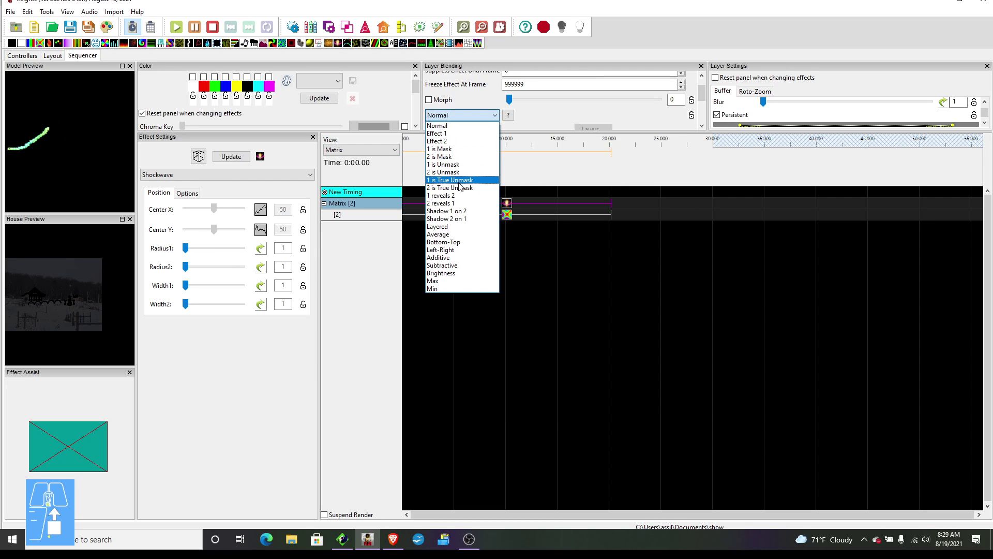
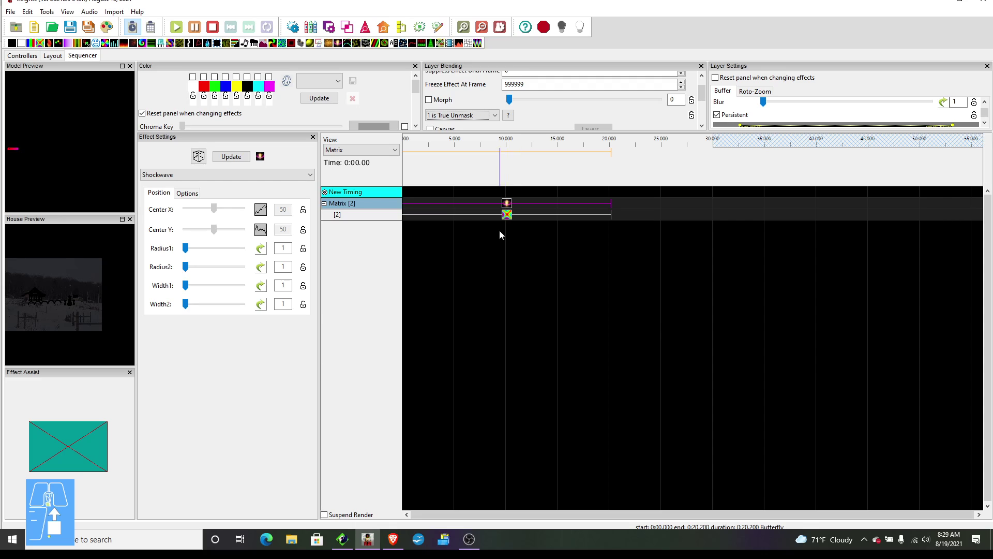
# Step: Select the layer-2 Butterfly effect and list the effect types to swap it for Fan
pyautogui.click(510, 221)
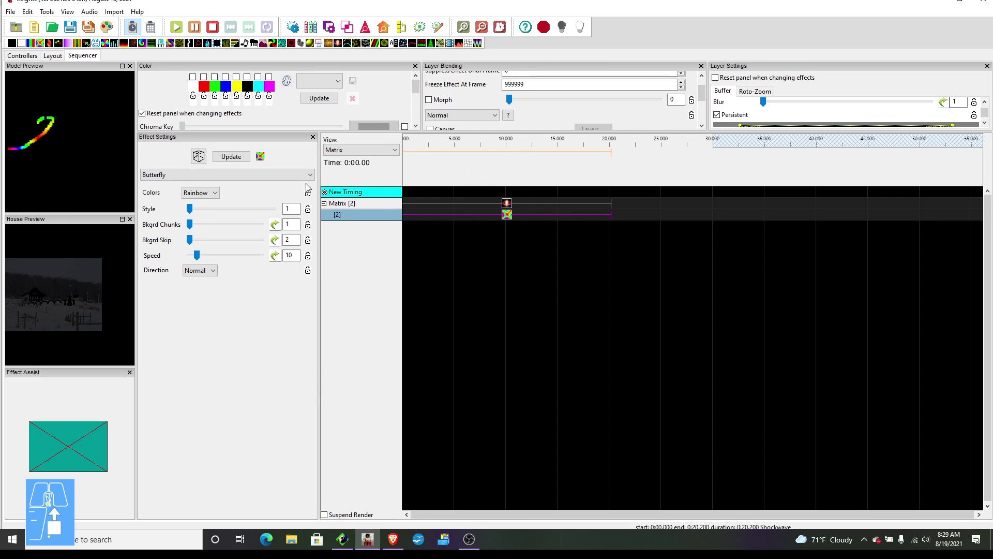
pyautogui.click(289, 176)
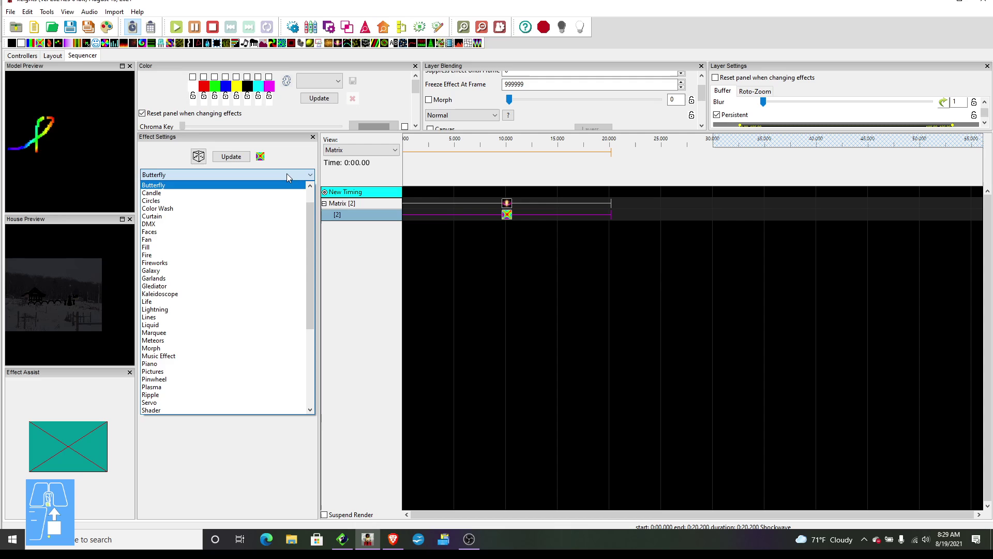
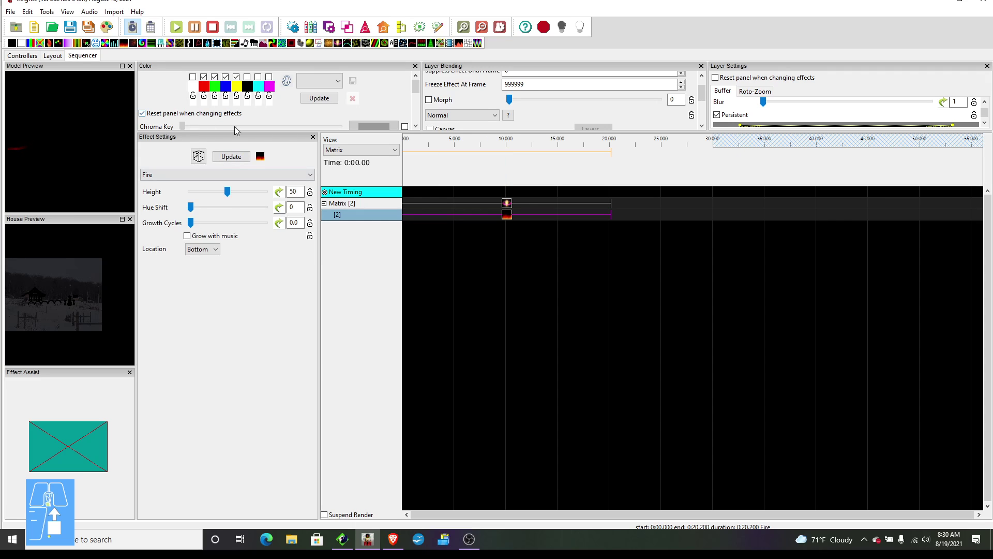
# Step: Raise the Fire effect's flame height to 77 so 'hey' glows red
pyautogui.click(248, 194)
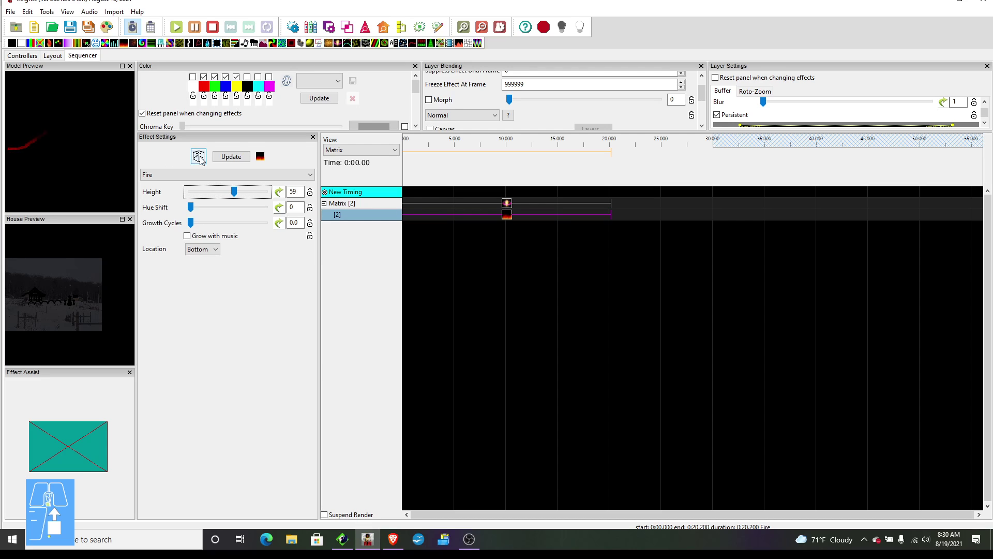
pyautogui.click(261, 194)
pyautogui.click(265, 195)
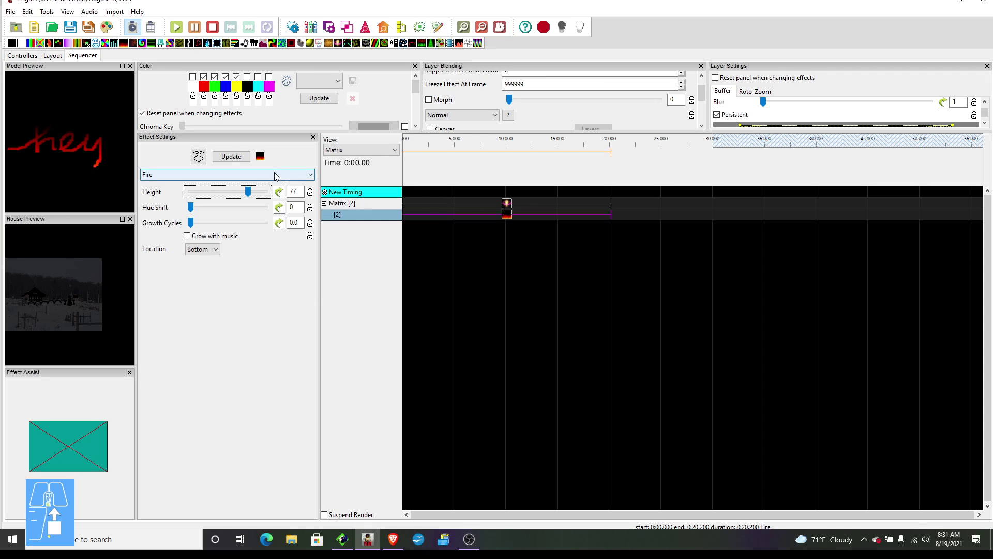
# Step: Change the second layer to rainbow Meteors, then list effect types again
pyautogui.click(278, 175)
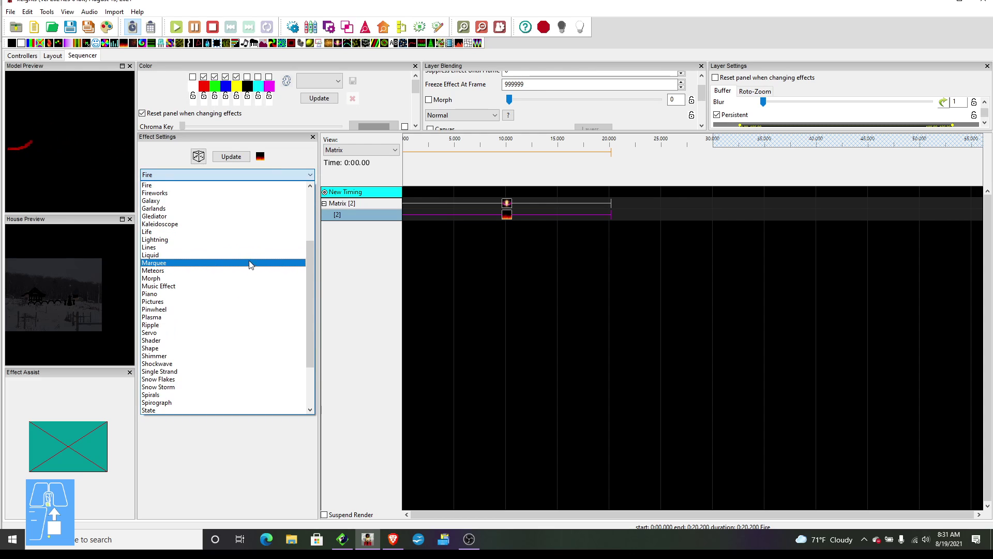
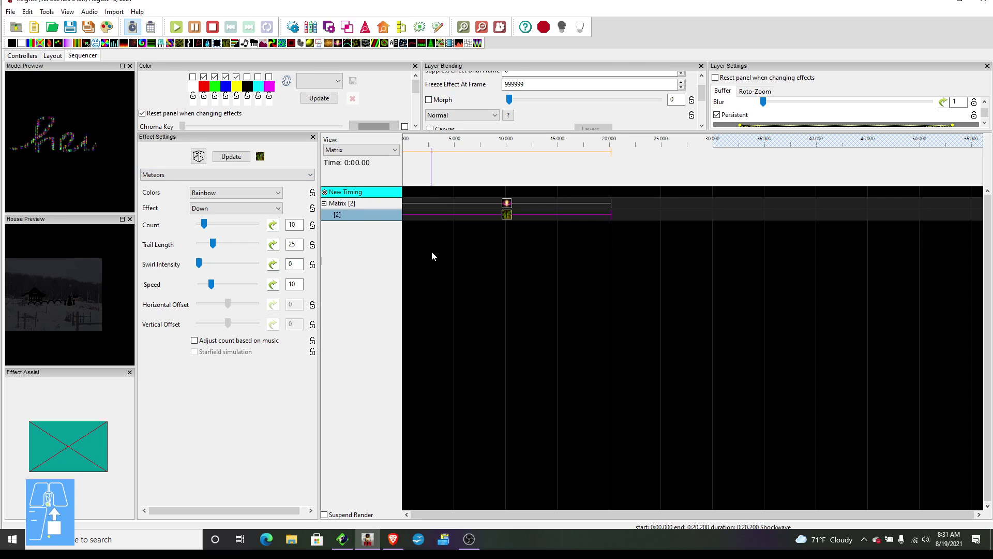
pyautogui.click(263, 174)
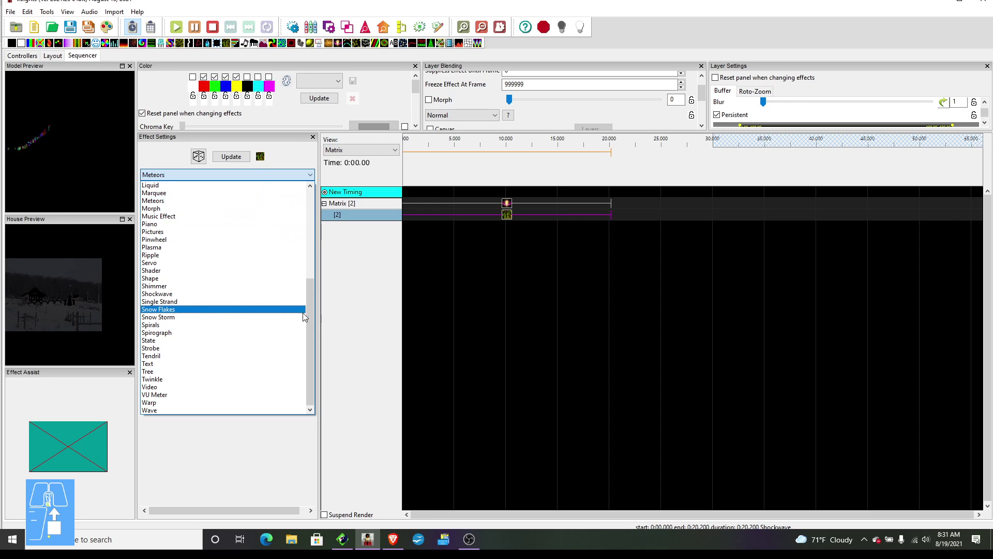
# Step: Make layer 2 a Garlands effect with garland type 2 and spacing 28
pyautogui.moveTo(314, 327); pyautogui.dragTo(339, 218)
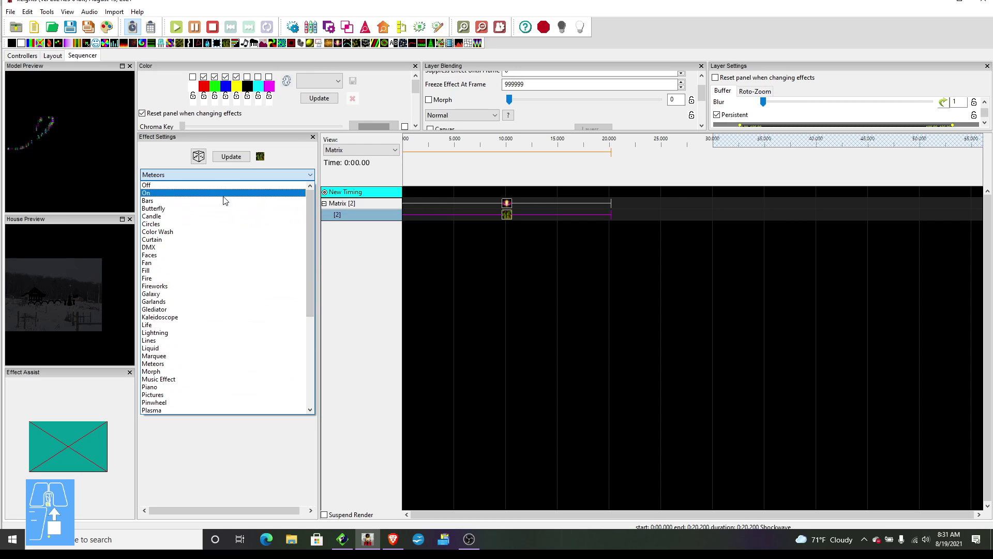
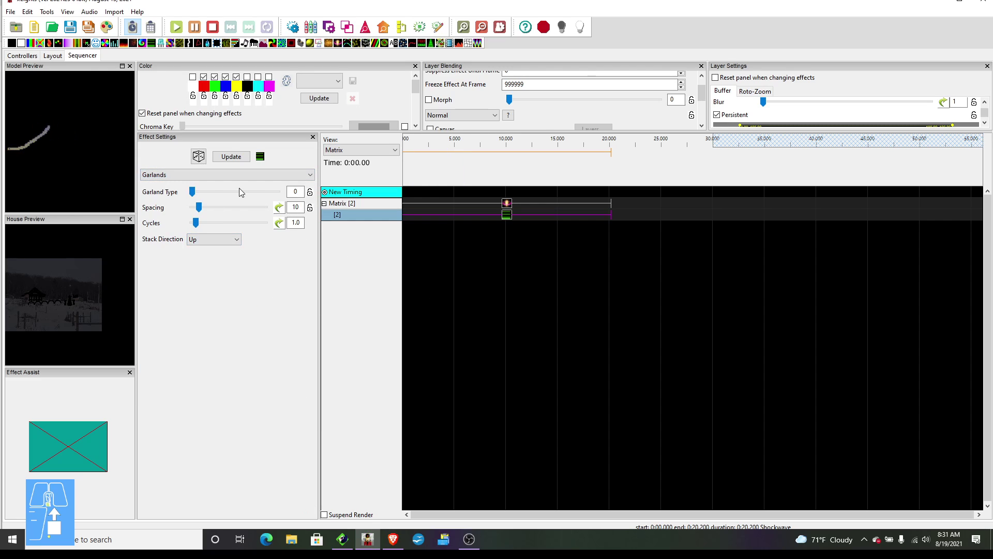
pyautogui.click(244, 191)
pyautogui.click(261, 194)
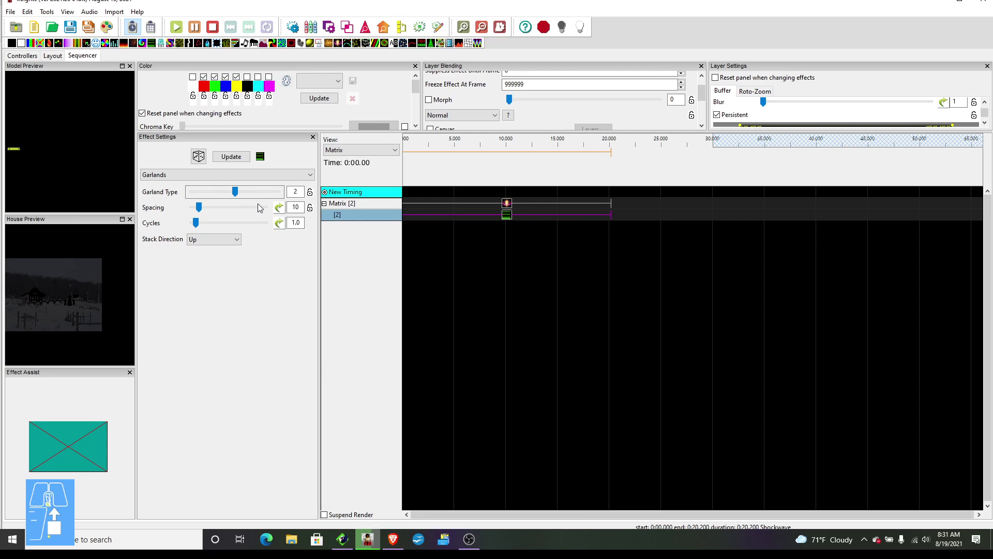
pyautogui.click(262, 210)
pyautogui.click(261, 210)
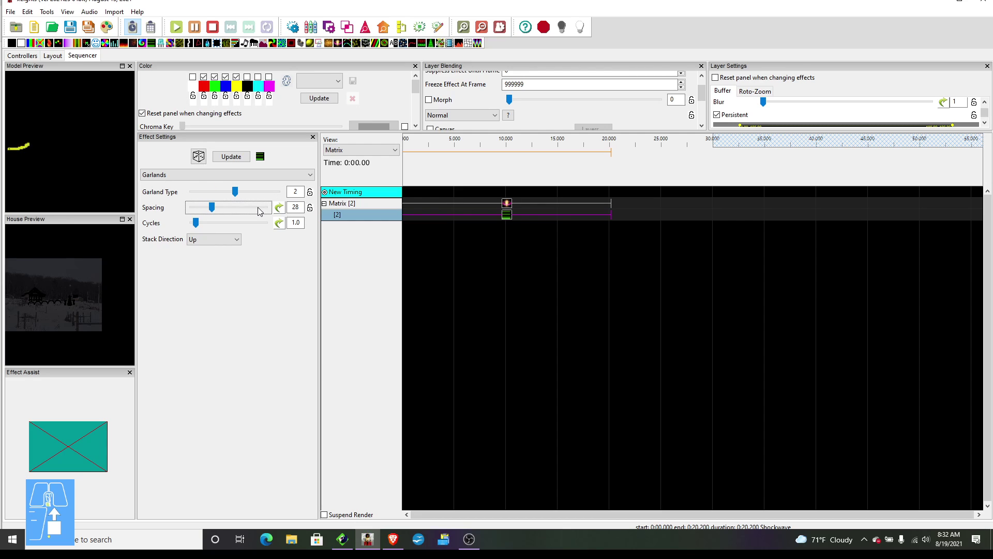